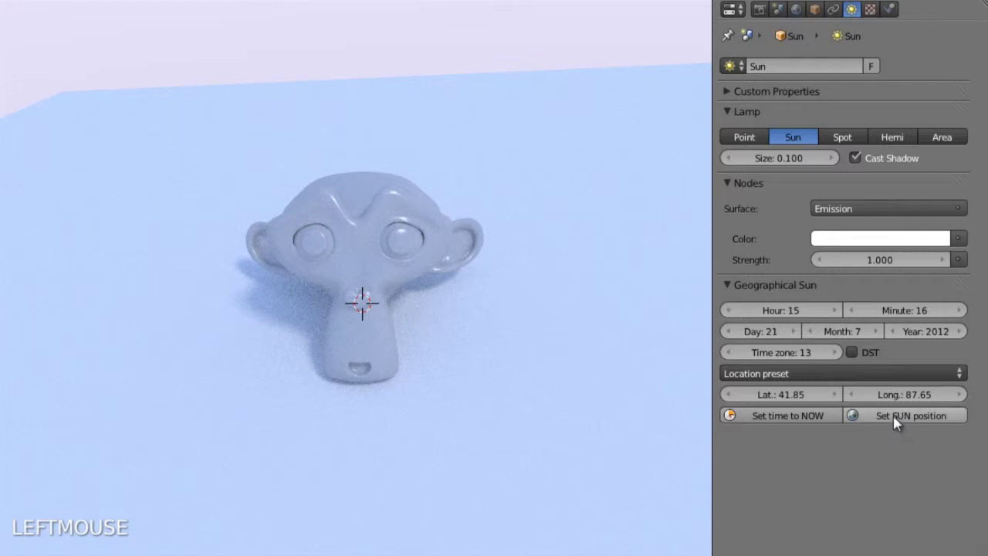
# Step: Change the geographical sun's Hour from 15 to 8 so Suzanne re-renders in dimmer, bluer morning light
pyautogui.click(893, 424)
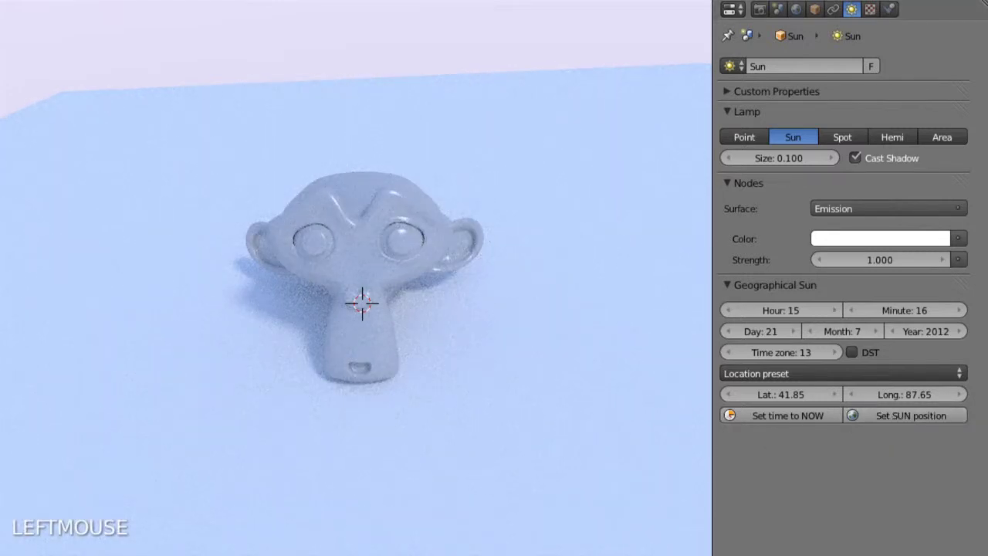
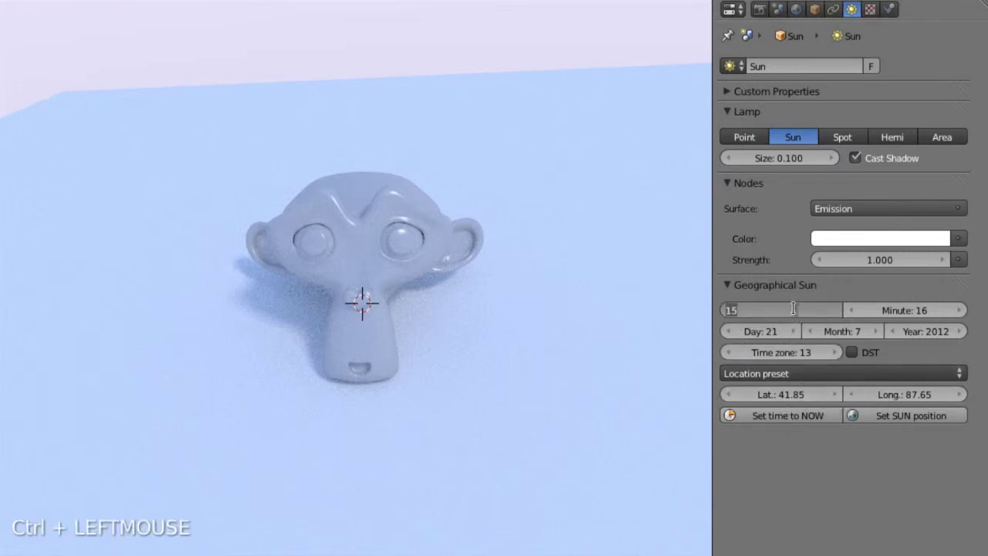
pyautogui.click(913, 427)
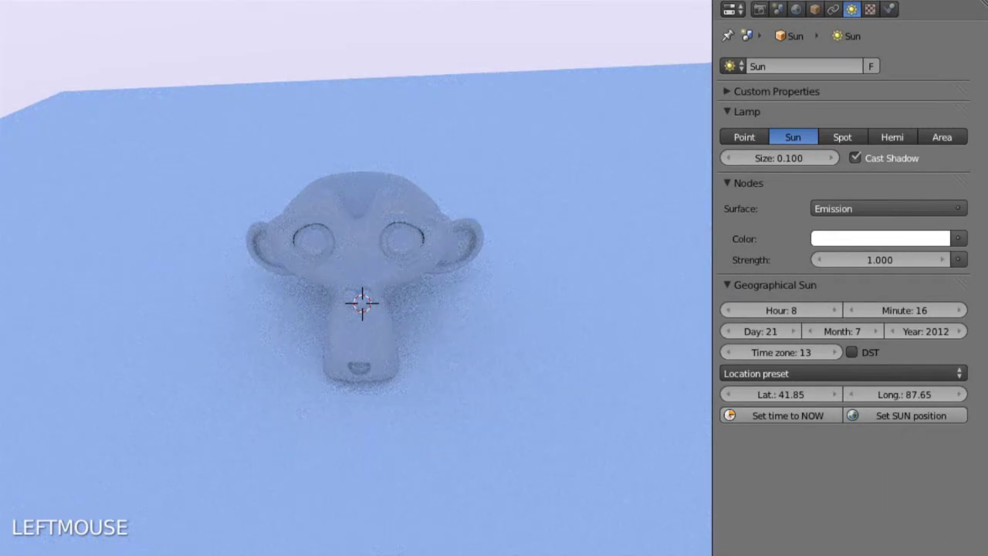
pyautogui.press('KP_1')
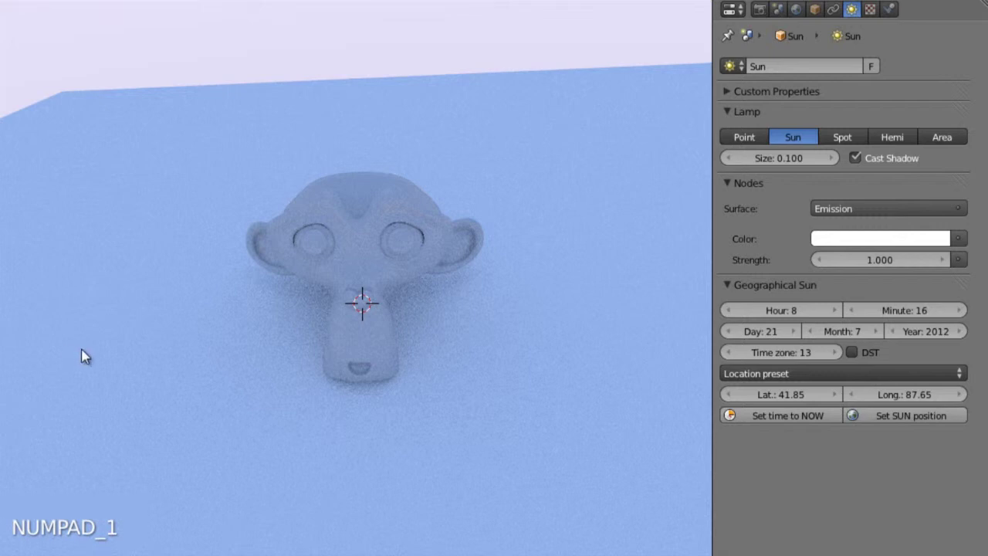